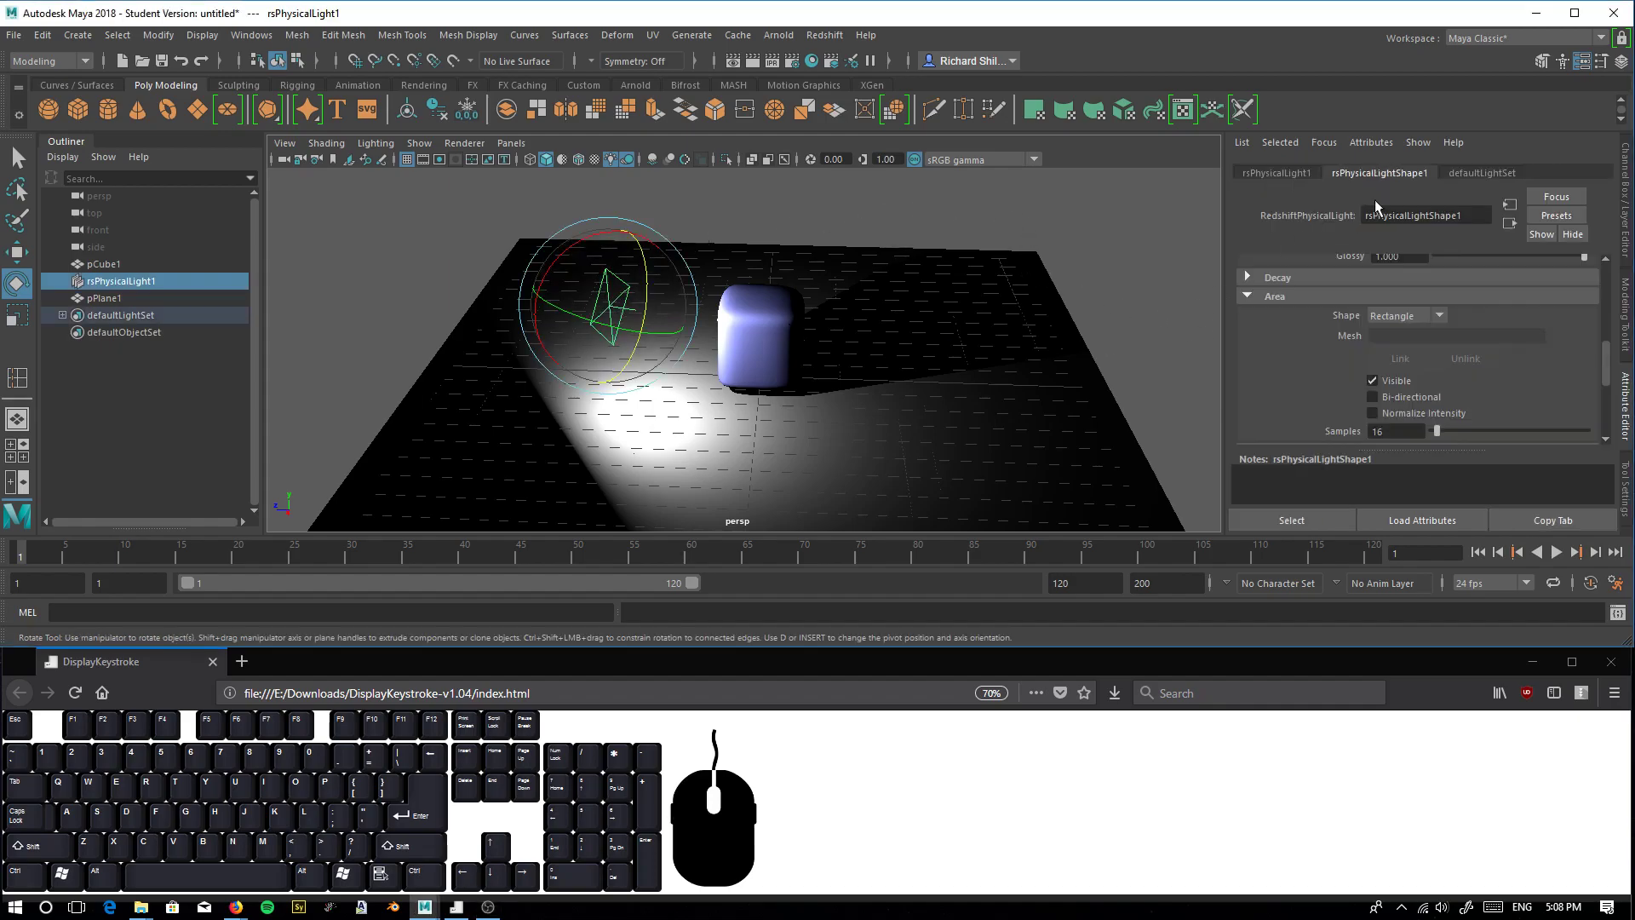
# Set the Redshift physical light's Light Type to Spot under General
pyautogui.moveTo(1613, 374); pyautogui.dragTo(1614, 298)
pyautogui.click(1400, 297)
pyautogui.click(1388, 328)
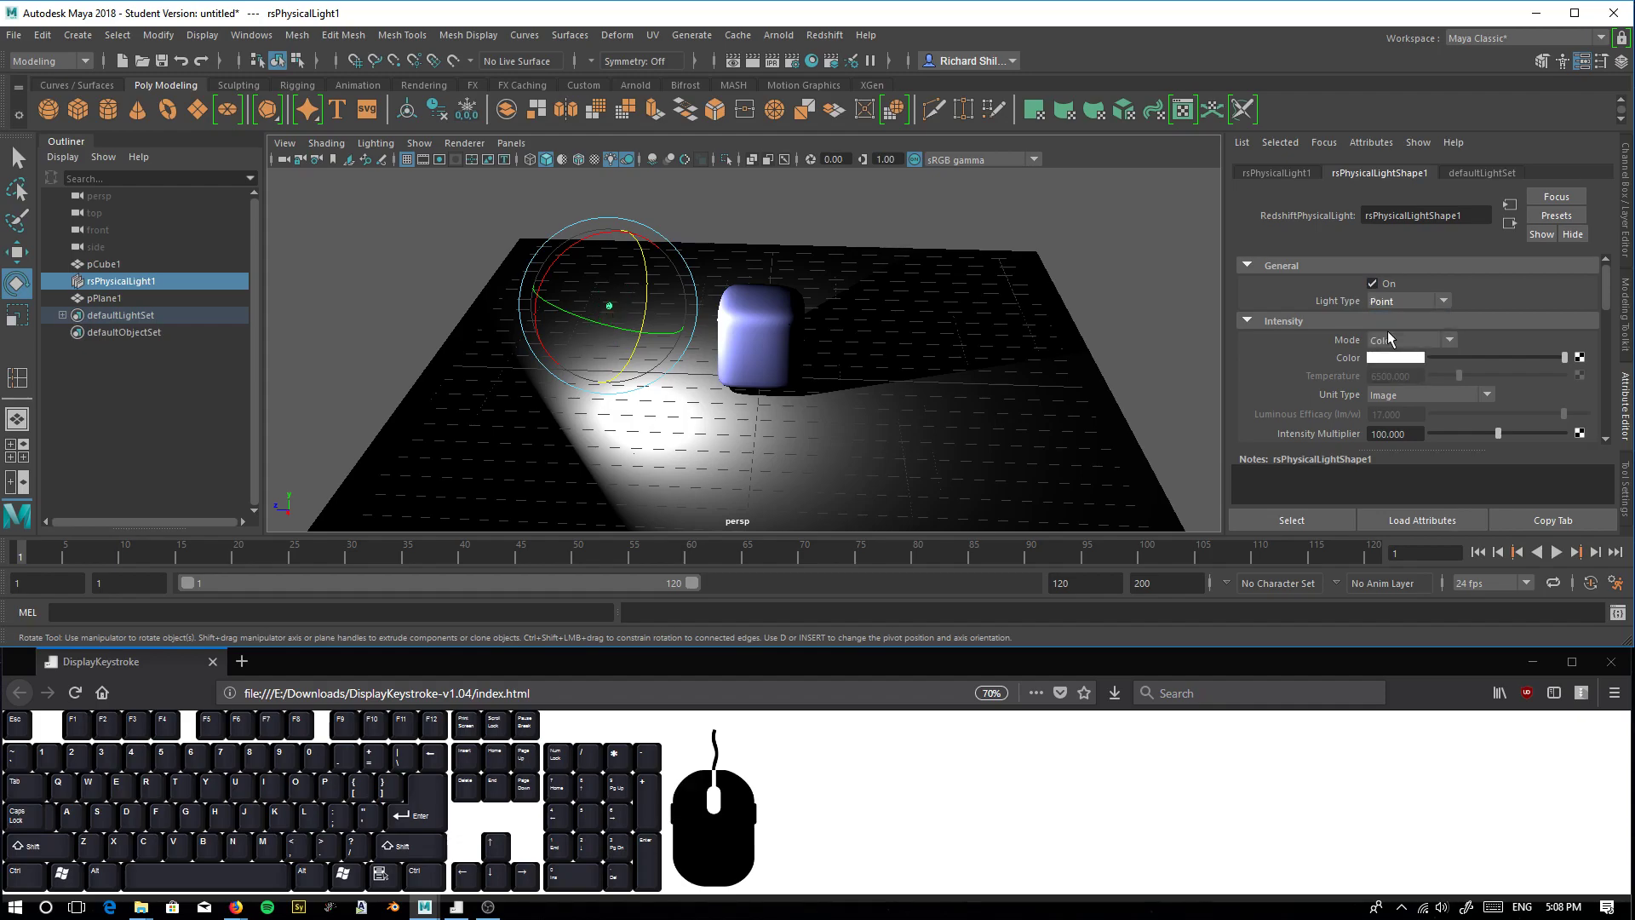
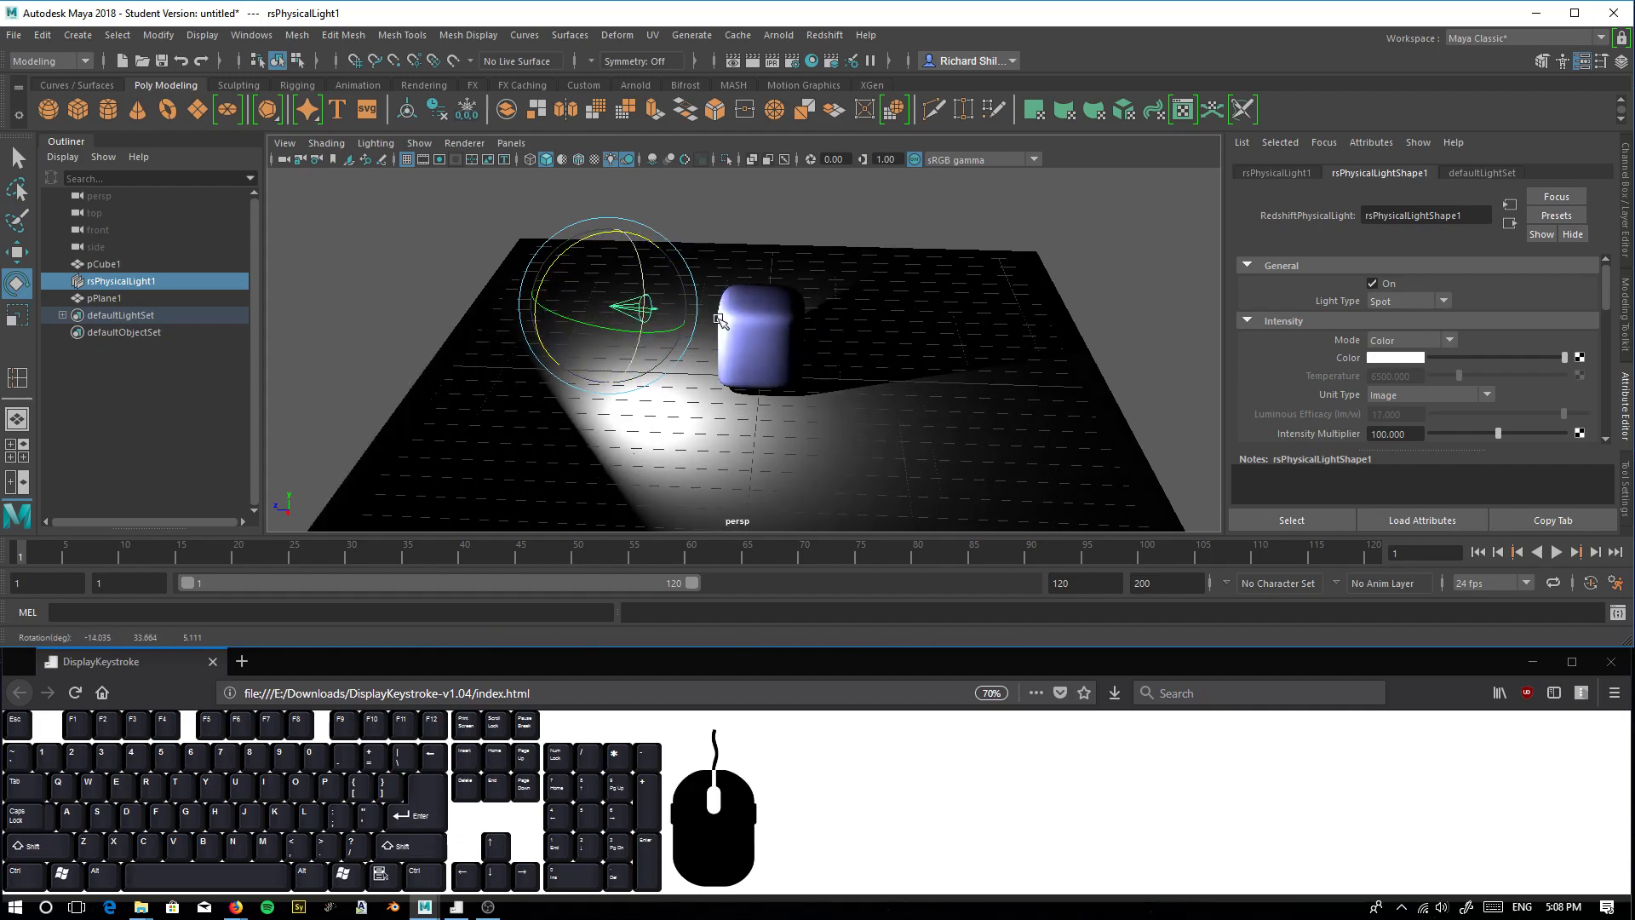
# Set the spot light's Intensity Color to a warm pale yellow via the HSV sliders
pyautogui.click(1398, 362)
pyautogui.moveTo(1348, 393); pyautogui.dragTo(1337, 387)
pyautogui.moveTo(1332, 417); pyautogui.dragTo(1370, 416)
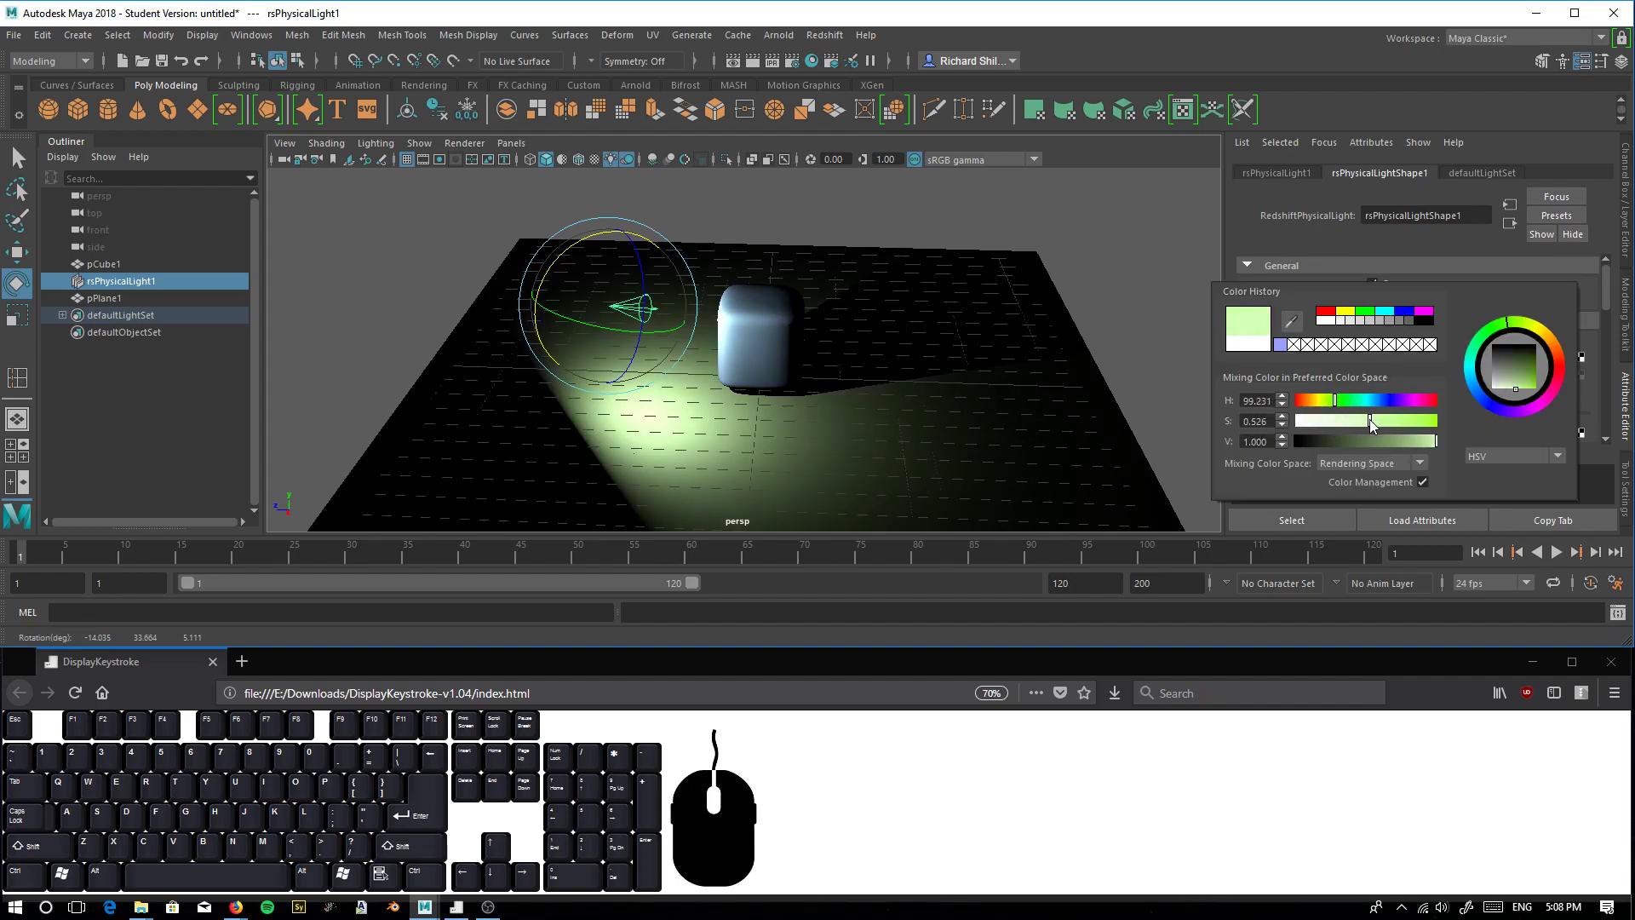
pyautogui.moveTo(1354, 394); pyautogui.dragTo(1364, 392)
pyautogui.moveTo(1326, 402); pyautogui.dragTo(1329, 414)
pyautogui.moveTo(1399, 421); pyautogui.dragTo(1367, 421)
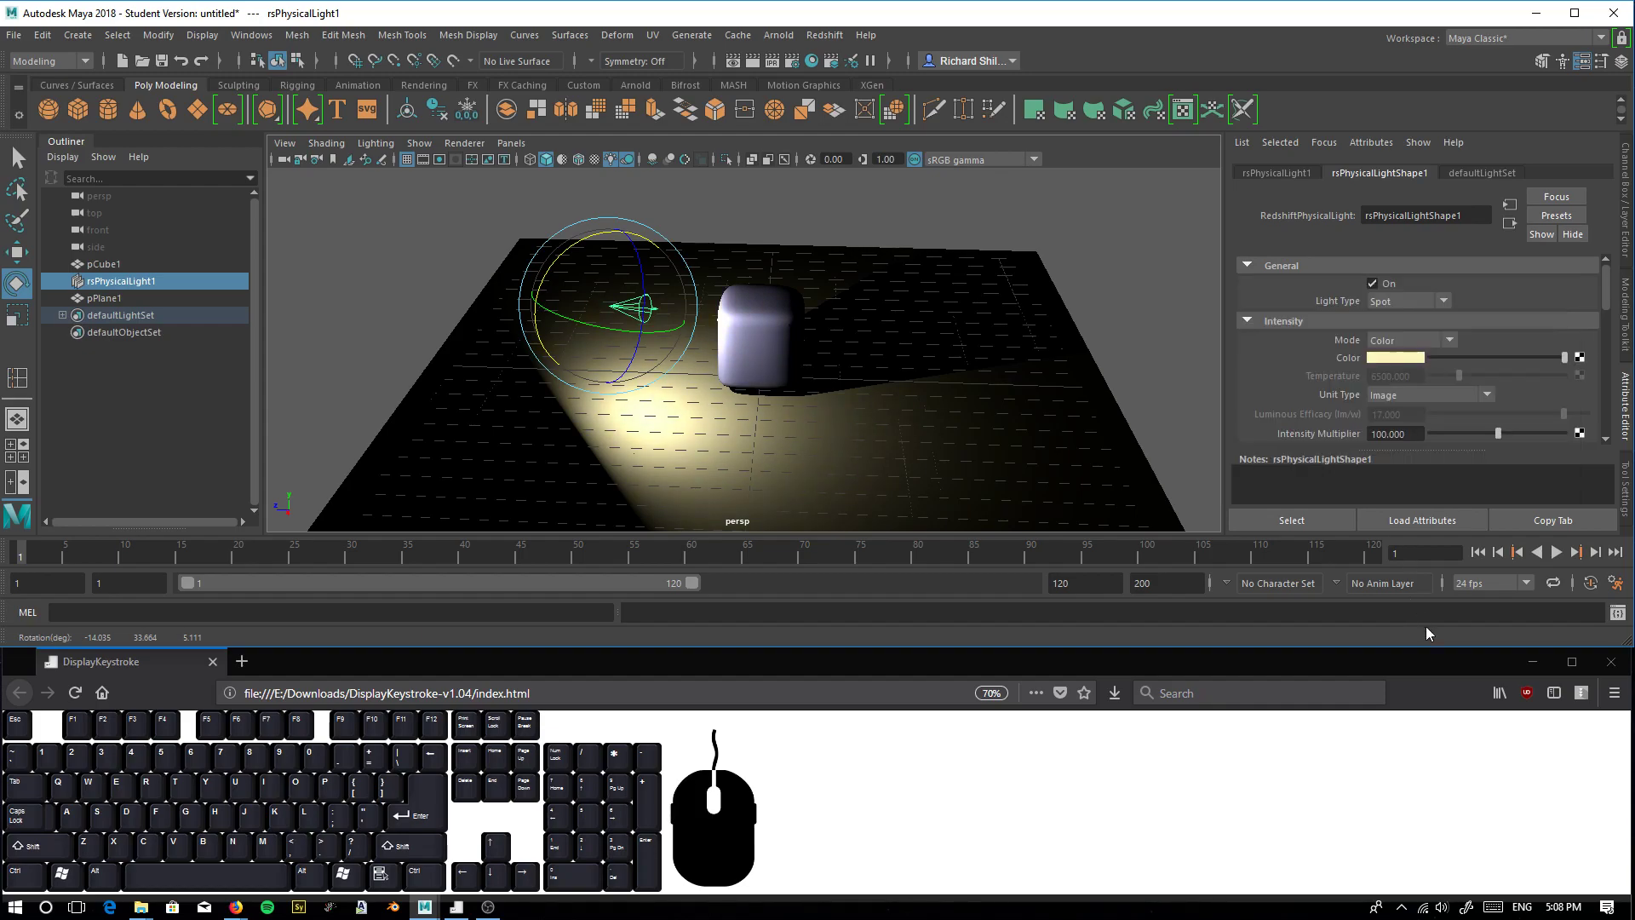